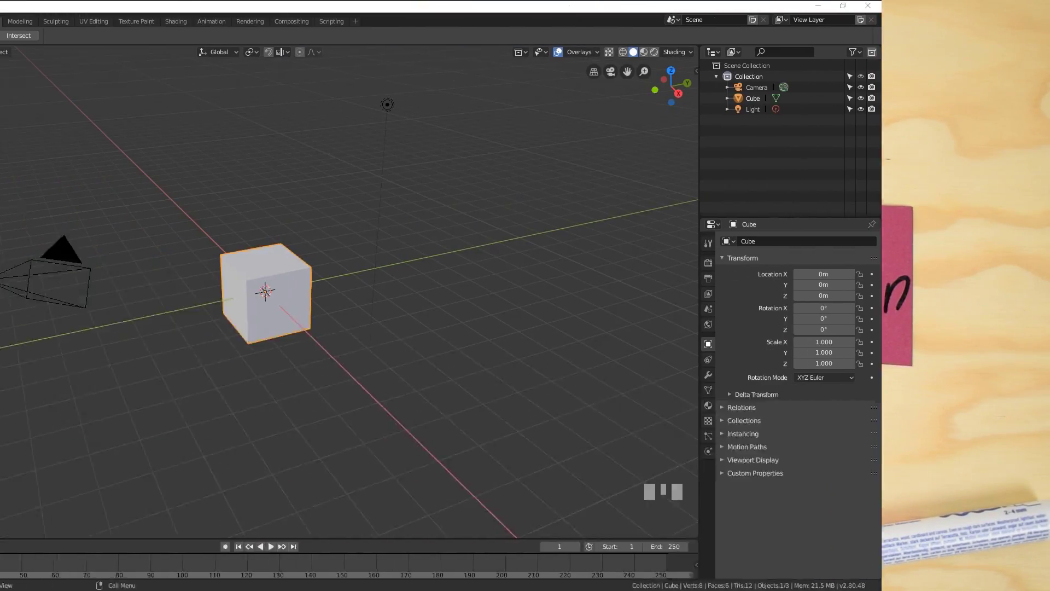
Step: Orbit the viewport around the default cube, camera and light before moving anything
click(938, 544)
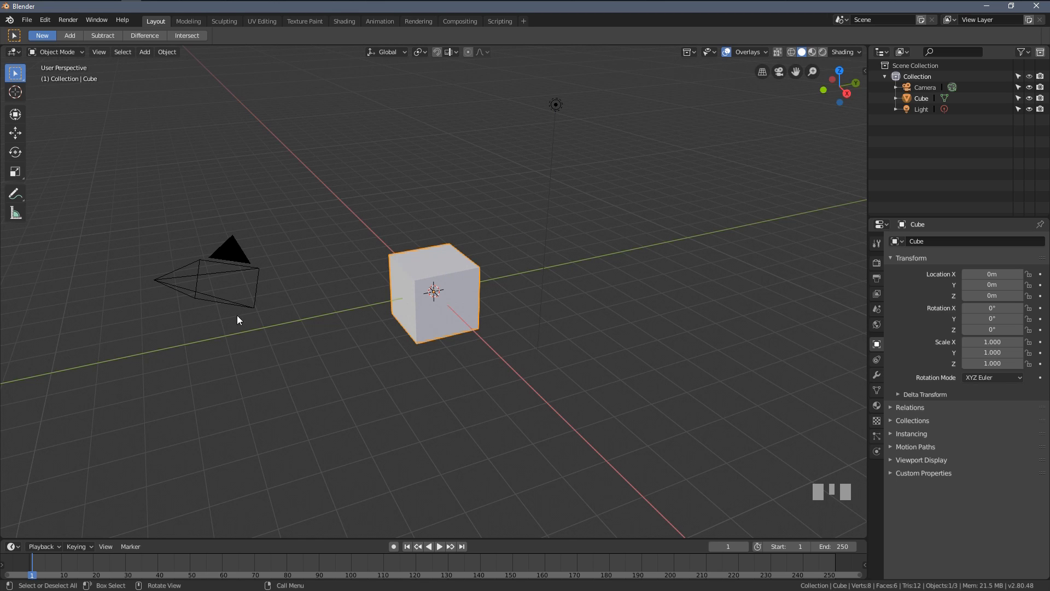
drag(593, 242, 570, 271)
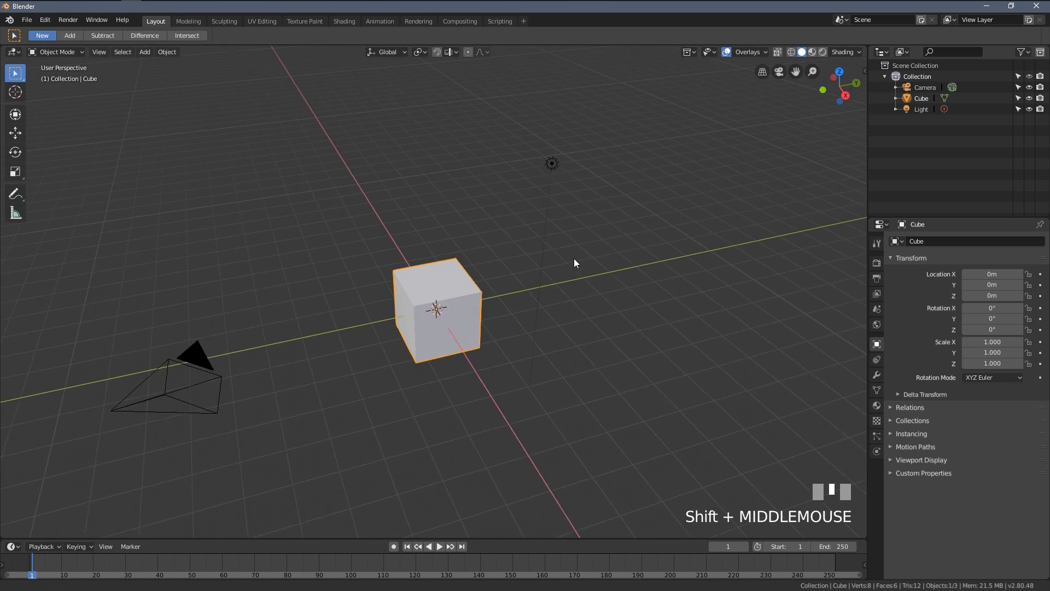
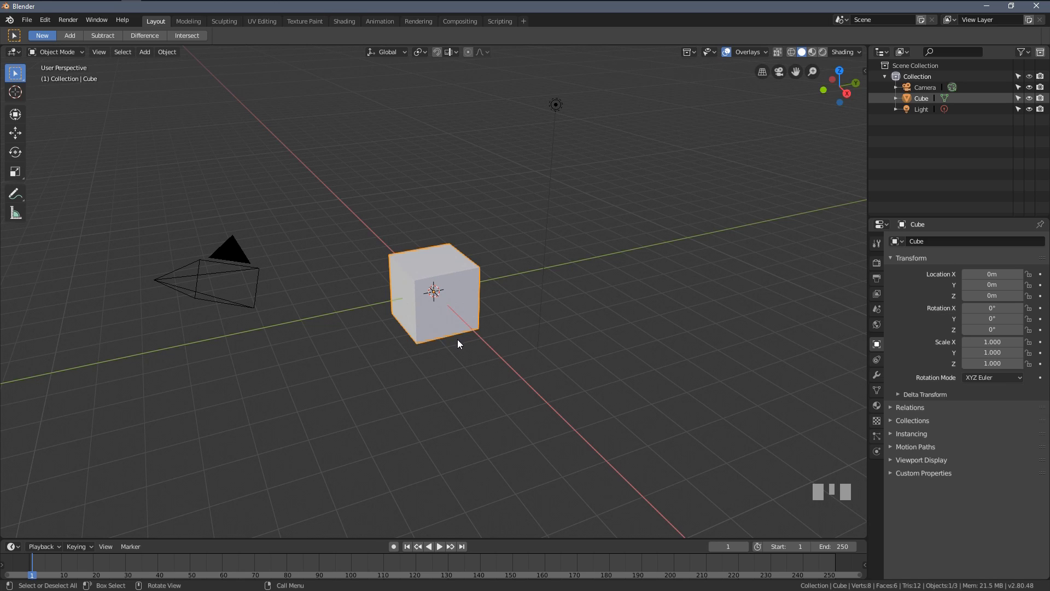
key(g)
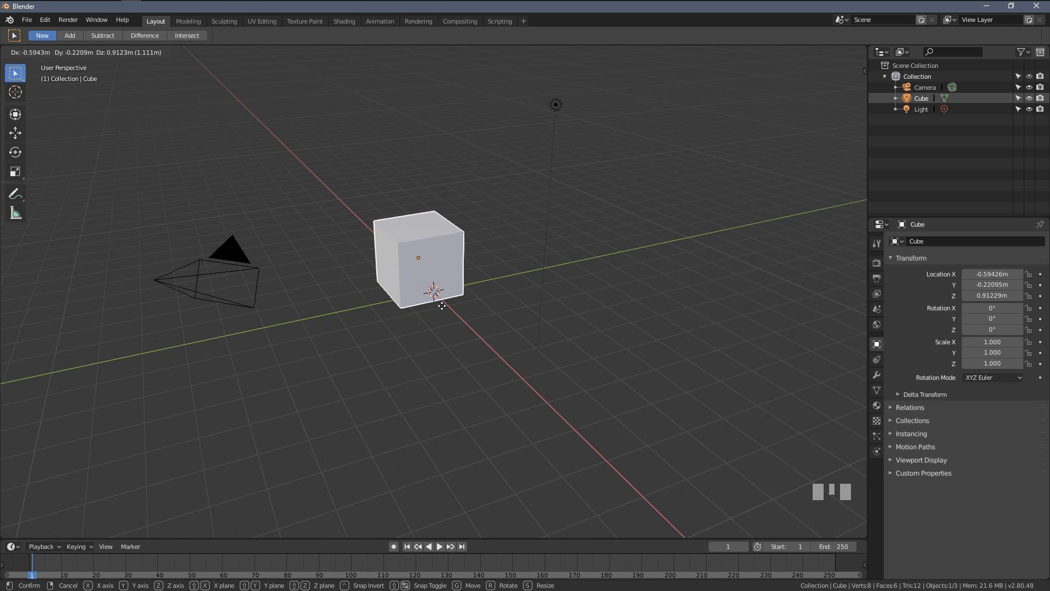
key(Escape)
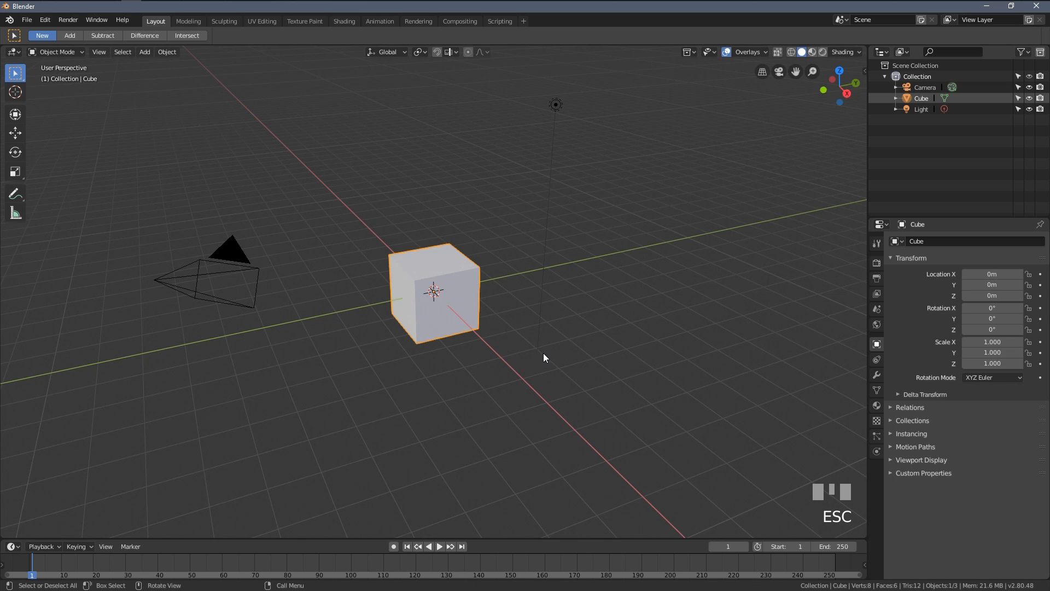
key(r)
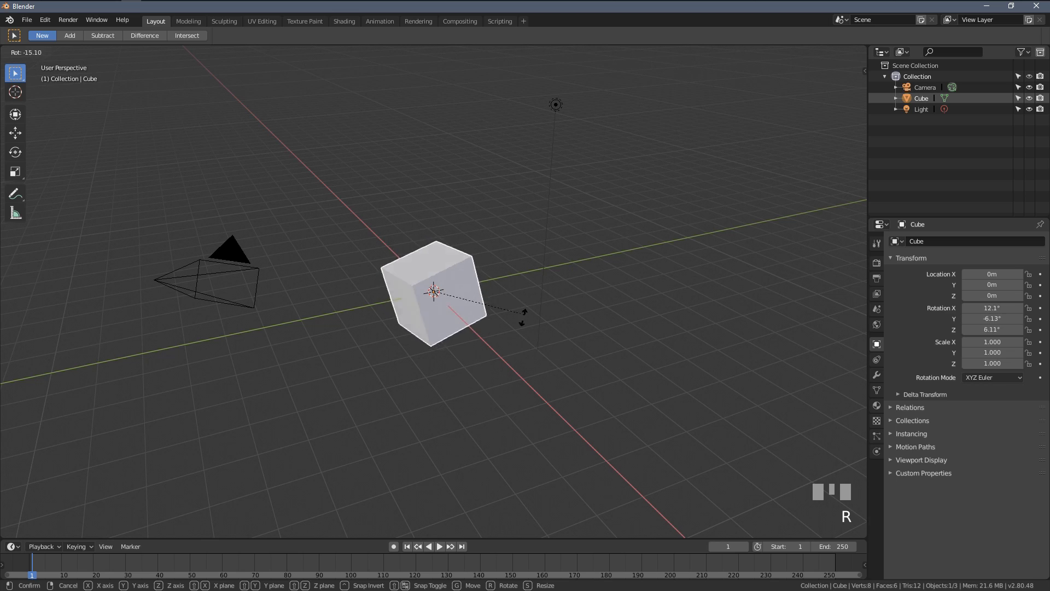
key(Escape)
key(s)
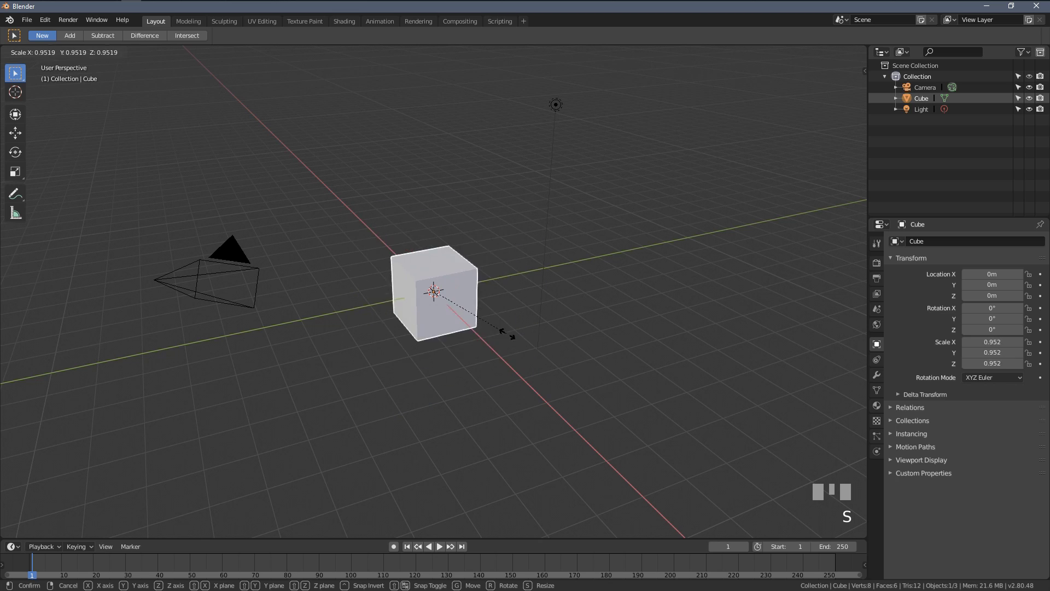
key(Escape)
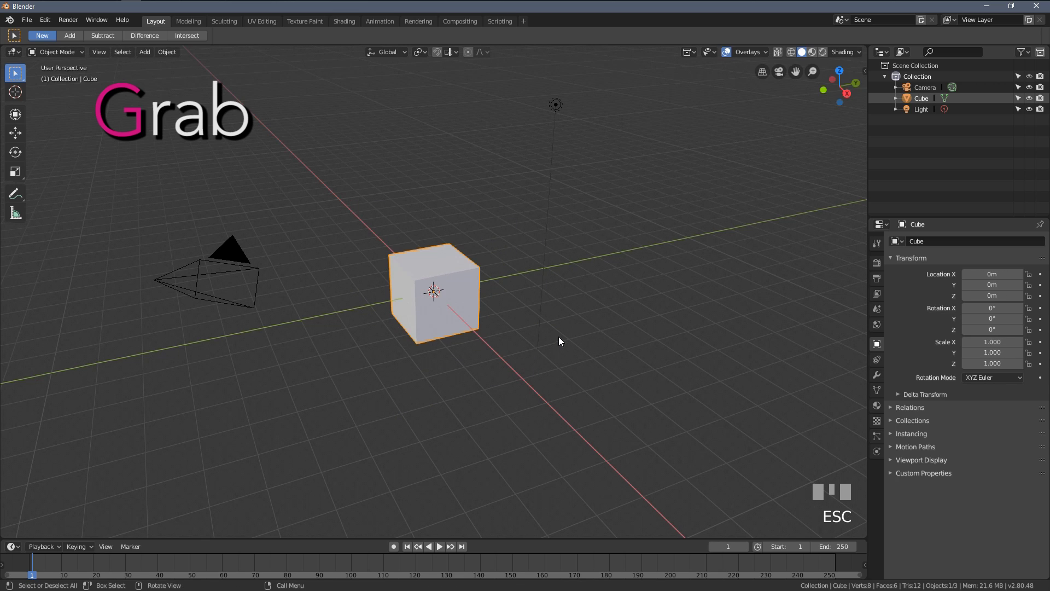
key(r)
key(Escape)
key(s)
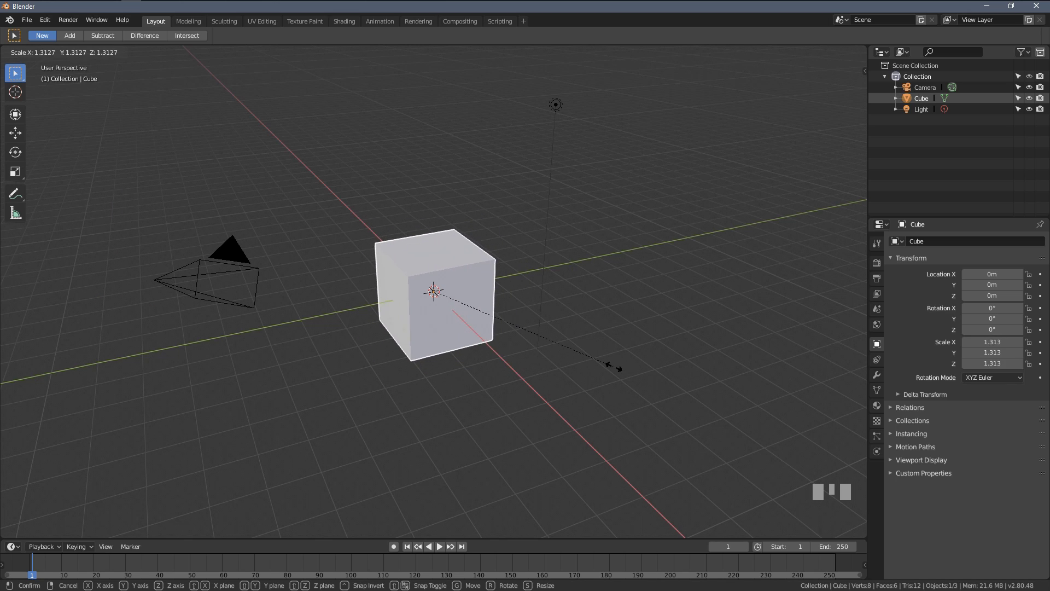
key(Escape)
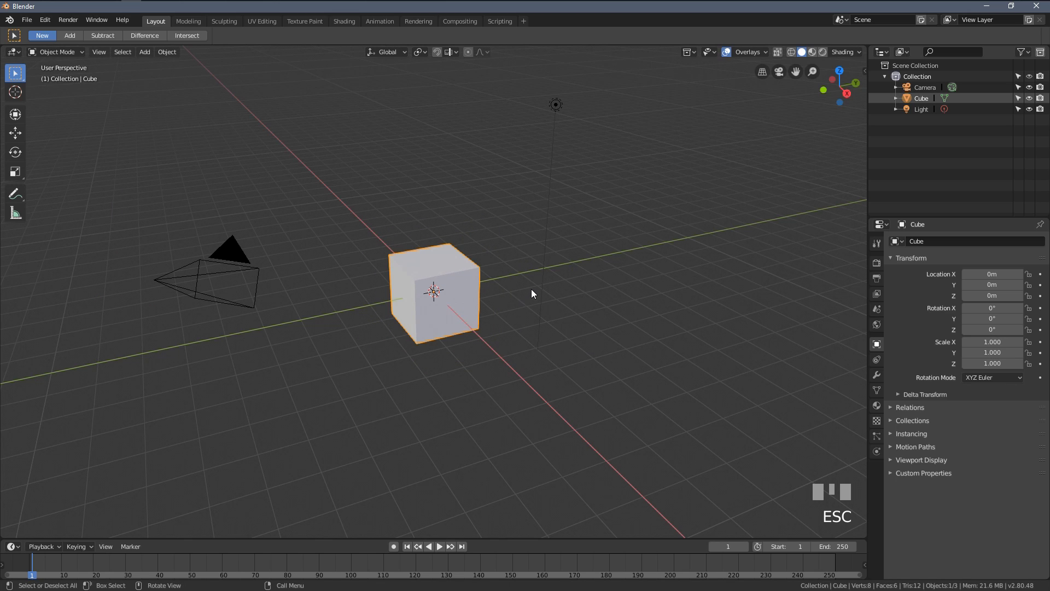
key(r)
key(Escape)
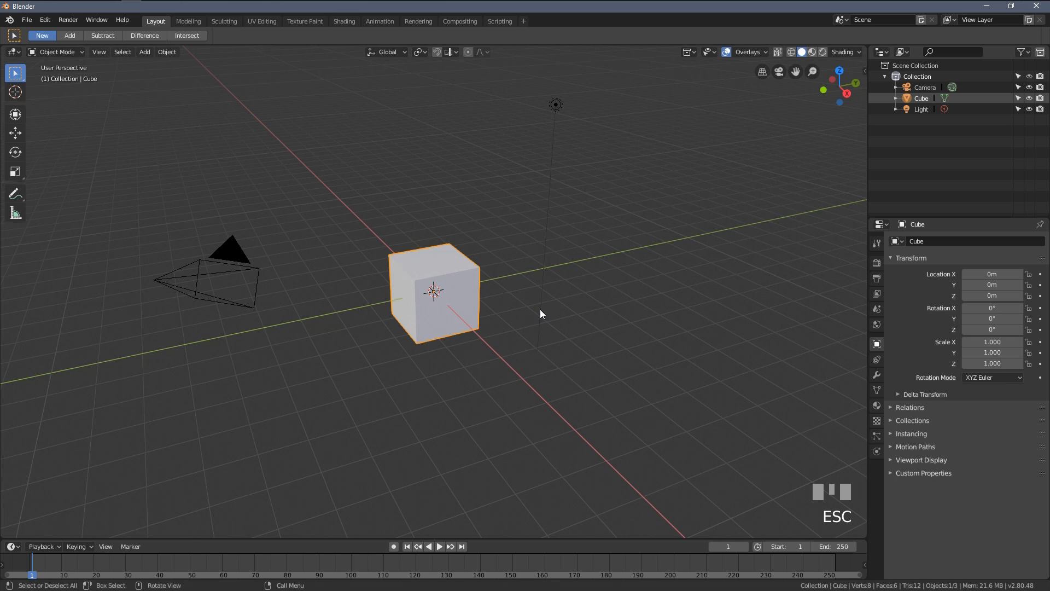
key(g)
key(Escape)
key(r)
key(Escape)
key(s)
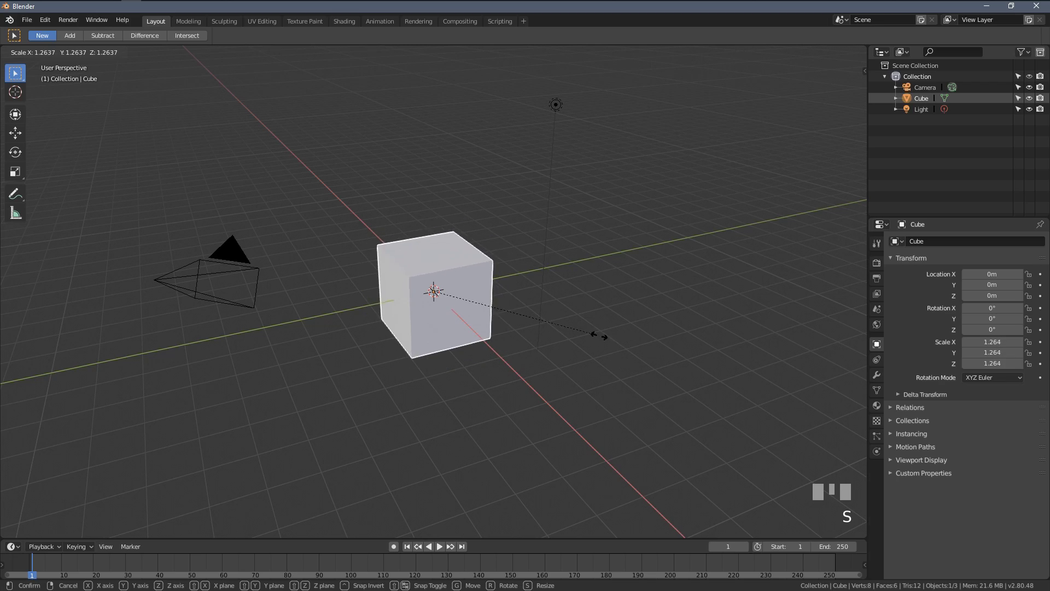
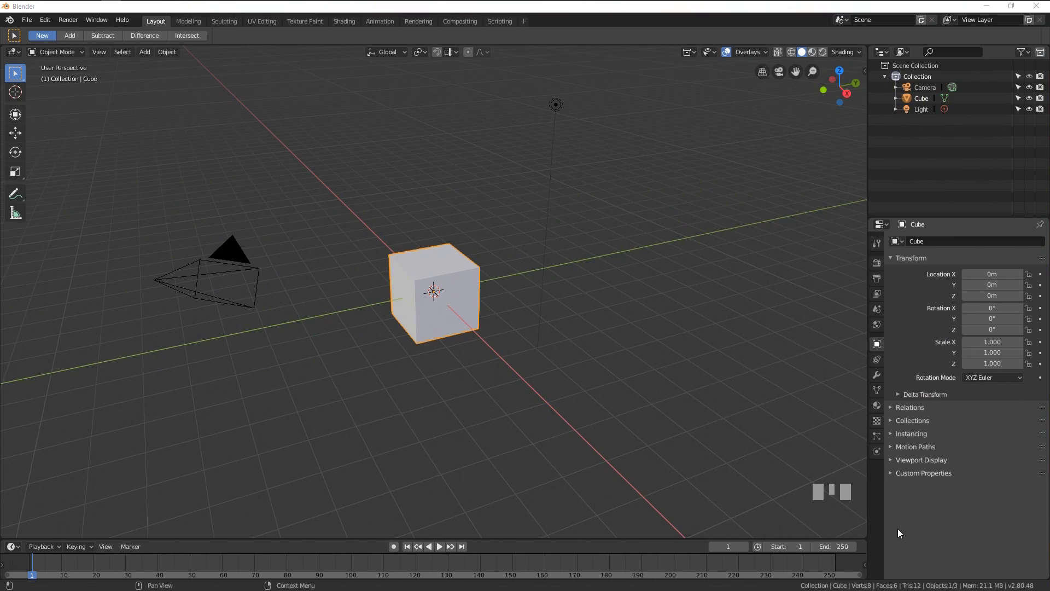
Step: Bring up the Add menu over the viewport with Shift+A, listing mesh, curve and light types
click(923, 532)
scroll(down, 3)
scroll(up, 3)
scroll(down, 3)
key(shift+a)
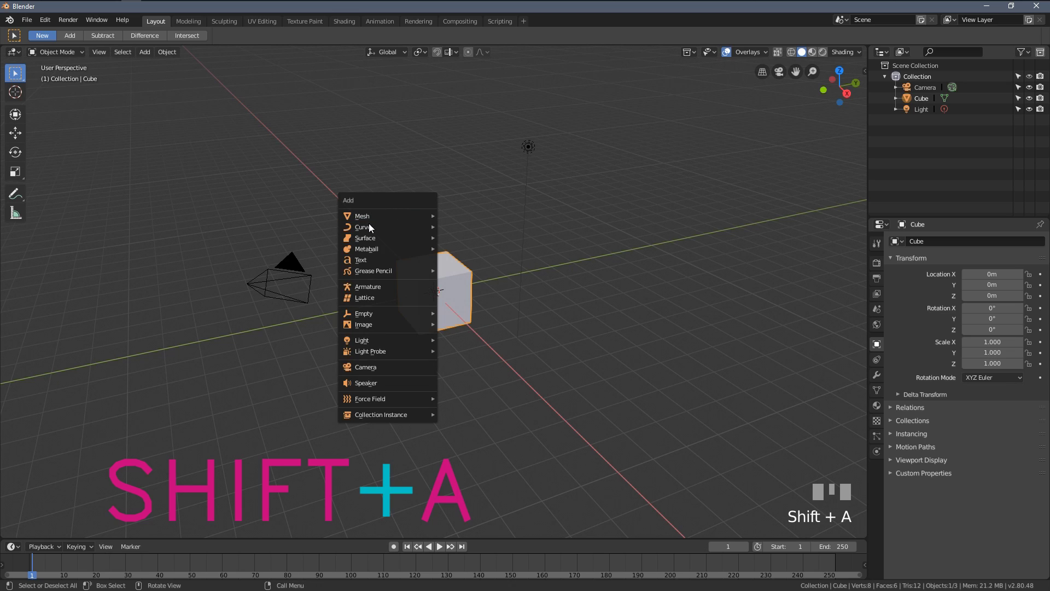
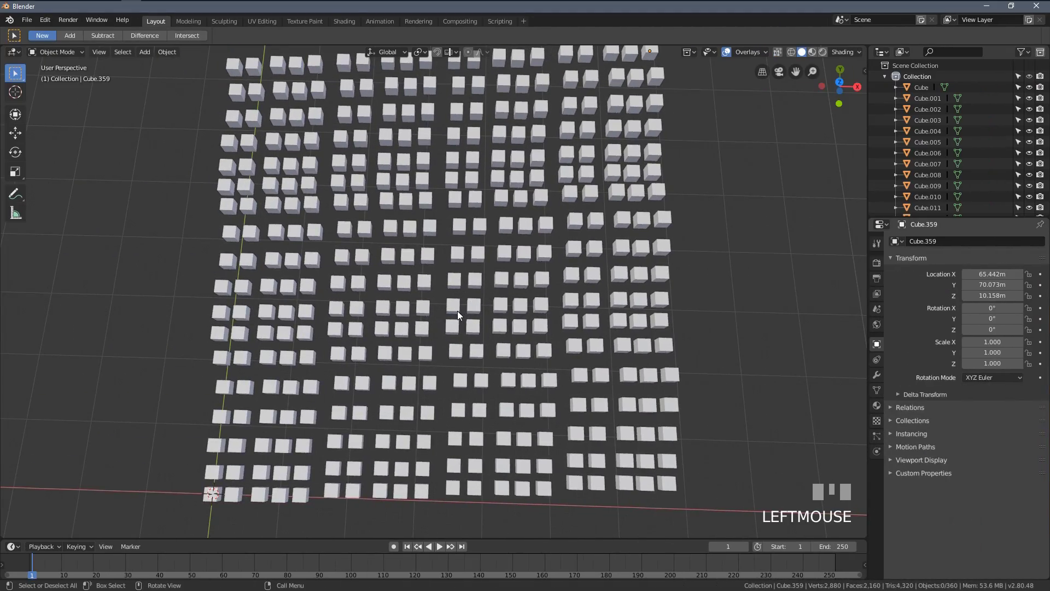
Step: Orbit to a perspective view of the grid and select every one of the 360 cubes
drag(458, 290, 468, 312)
scroll(up, 3)
drag(467, 307, 962, 359)
scroll(down, 3)
scroll(down, 3)
key(b)
Step: Adjust the view over the selected grid and begin a box selection with B
click(950, 526)
middle_click(423, 185)
scroll(down, 3)
scroll(up, 3)
scroll(down, 3)
key(b)
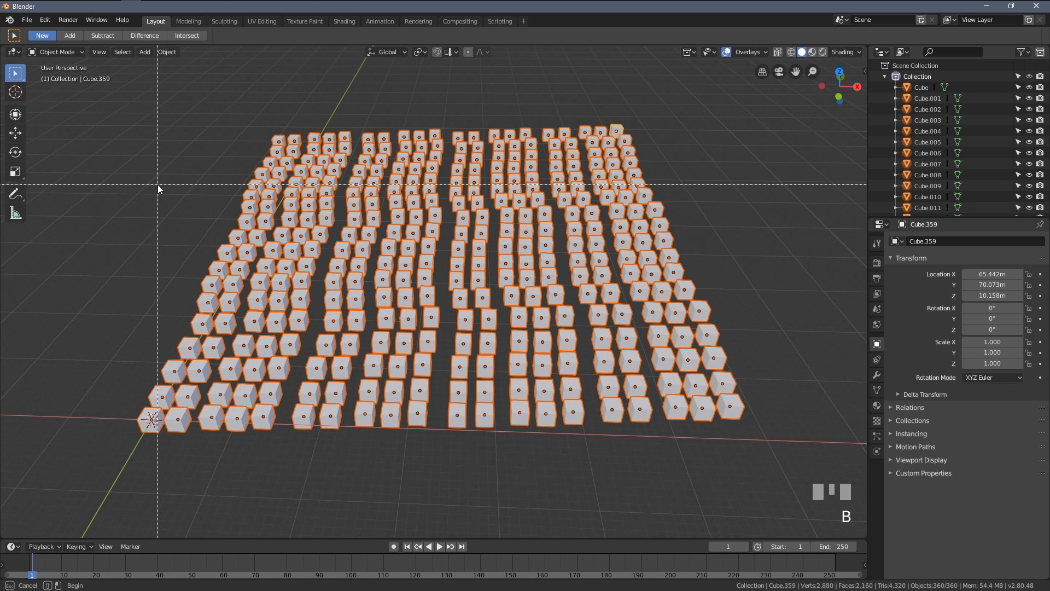
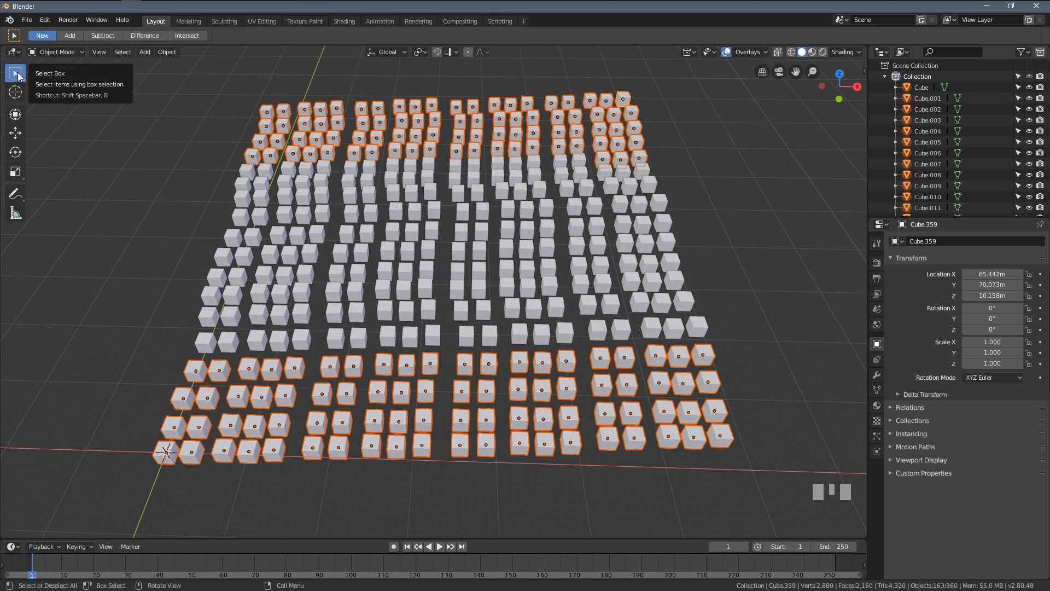
Step: Subtract-box deselect top-row and lower-left cube blocks, leaving 112 of 360 cubes selected
drag(19, 76, 106, 40)
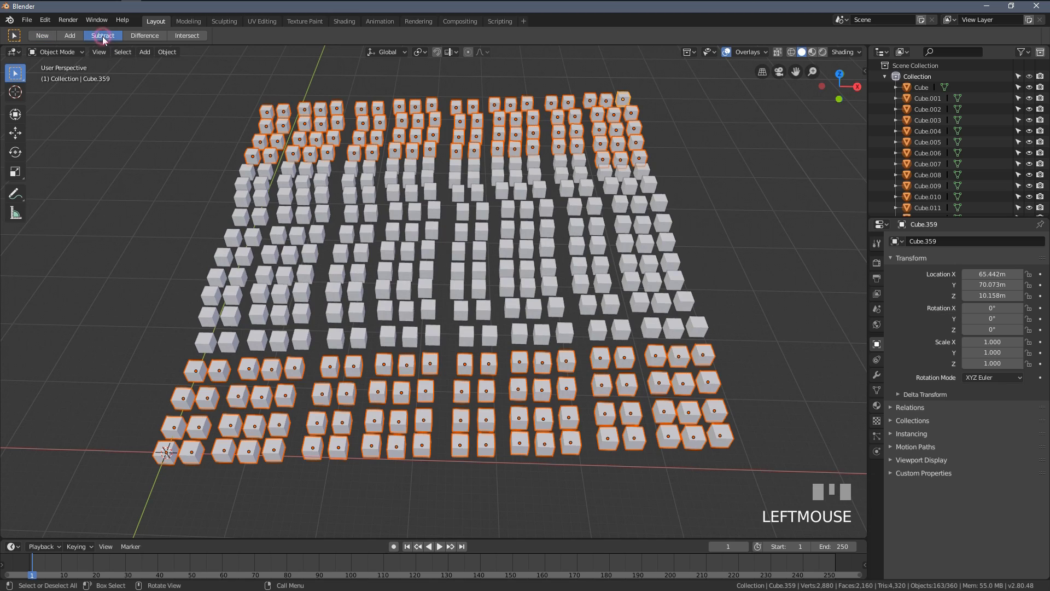
drag(185, 105, 320, 73)
scroll(down, 3)
scroll(up, 3)
drag(319, 73, 529, 121)
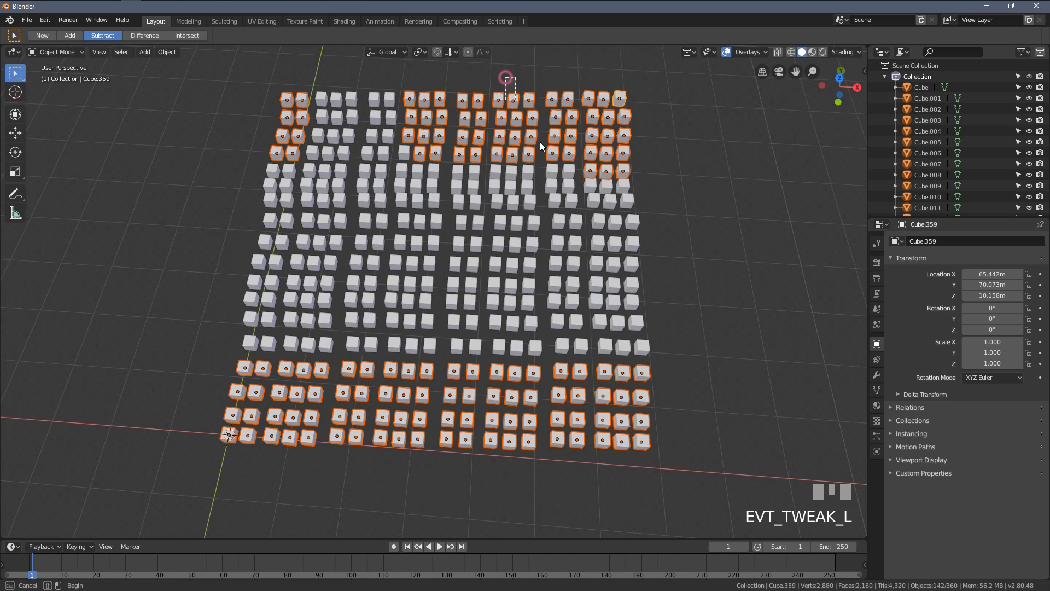
drag(461, 490, 292, 393)
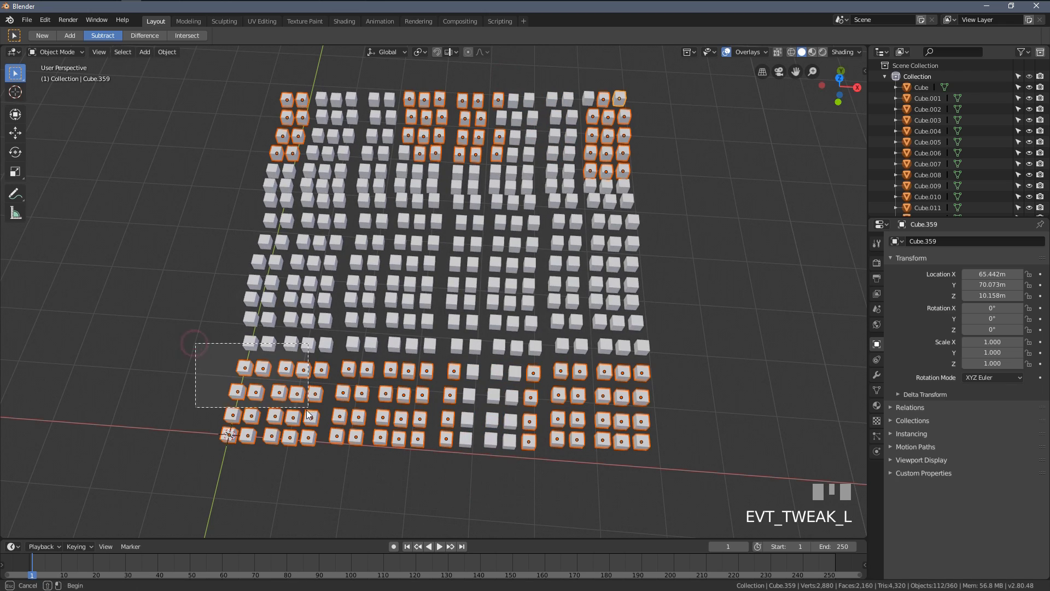
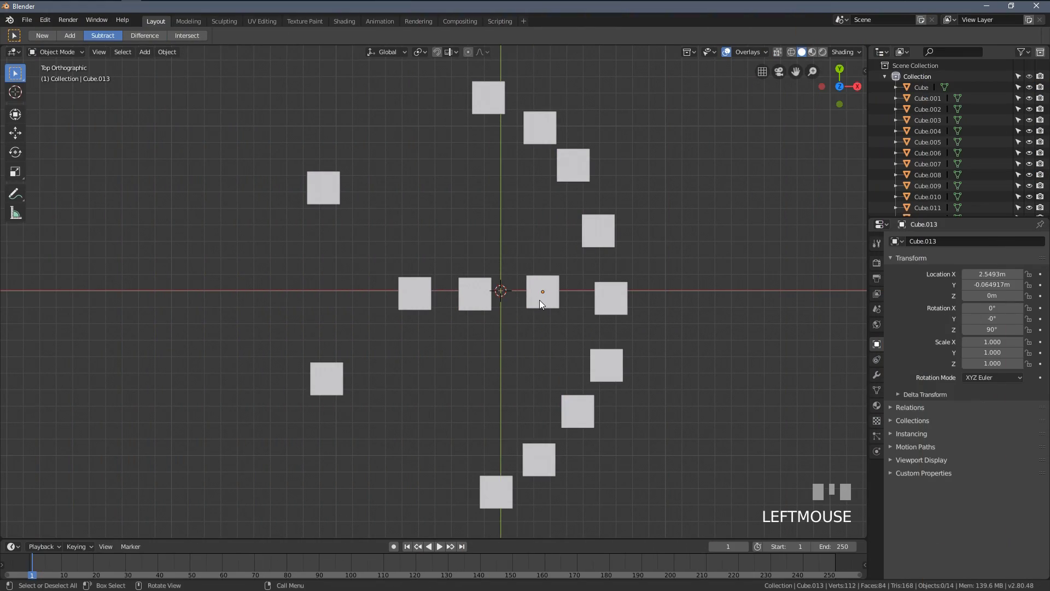
Step: Select three middle-row cubes and hide them with H
scroll(down, 3)
scroll(up, 3)
scroll(down, 3)
scroll(up, 3)
scroll(down, 3)
scroll(up, 3)
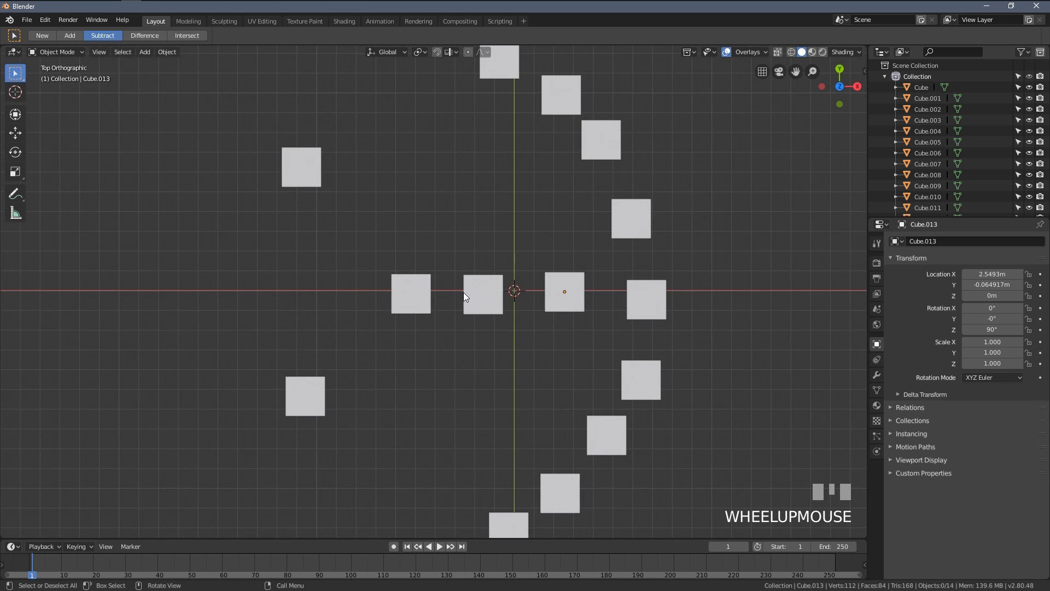
click(467, 299)
click(601, 307)
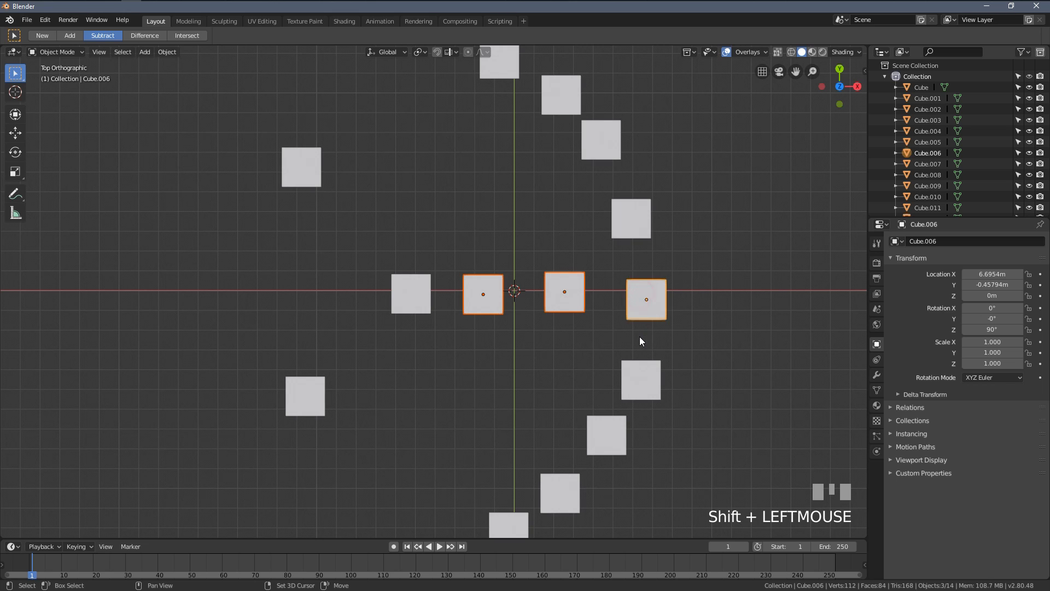
scroll(down, 3)
scroll(up, 3)
key(h)
Step: Unhide the cubes with Alt+H so all 14 show again, then select four cubes near the centre
drag(610, 342, 558, 322)
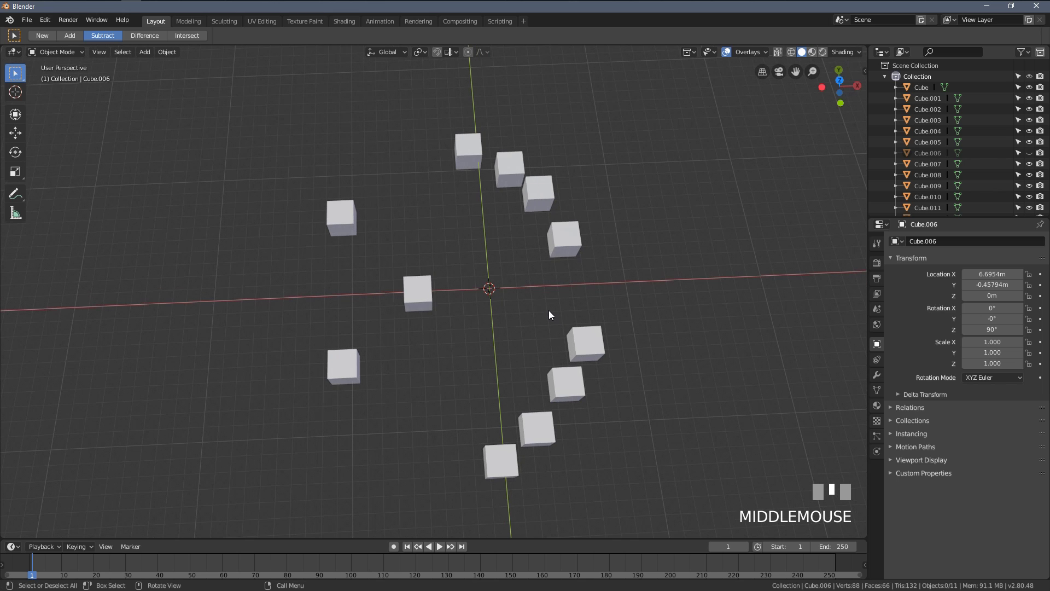
key(alt+h)
middle_click(579, 291)
scroll(up, 3)
middle_click(500, 294)
middle_click(491, 315)
drag(452, 383, 412, 410)
click(413, 410)
click(491, 407)
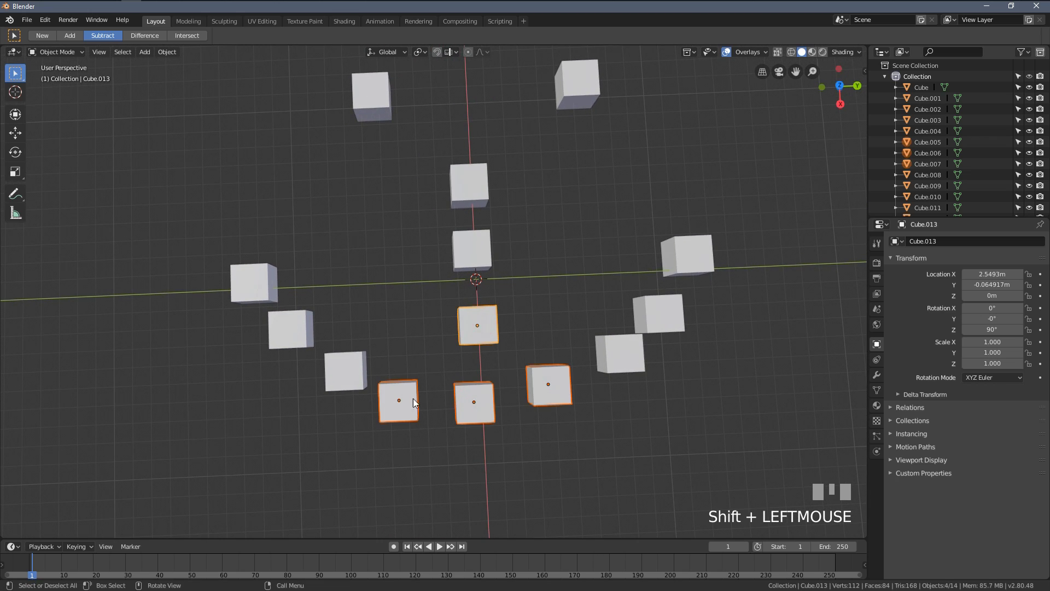